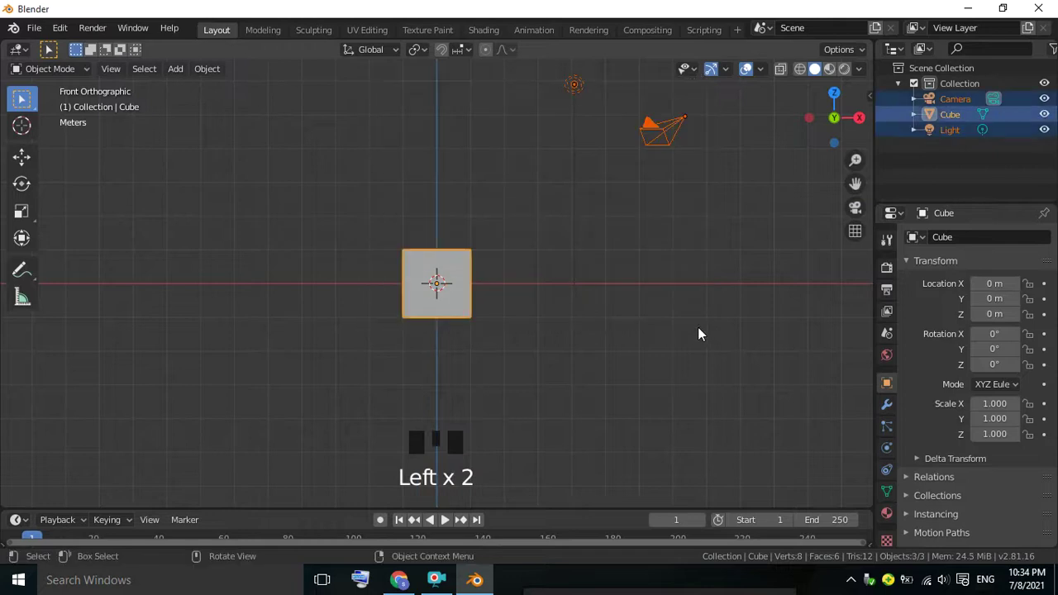
Delete the camera and light so only the default cube remains in the scene
drag(615, 232, 457, 295)
click(456, 296)
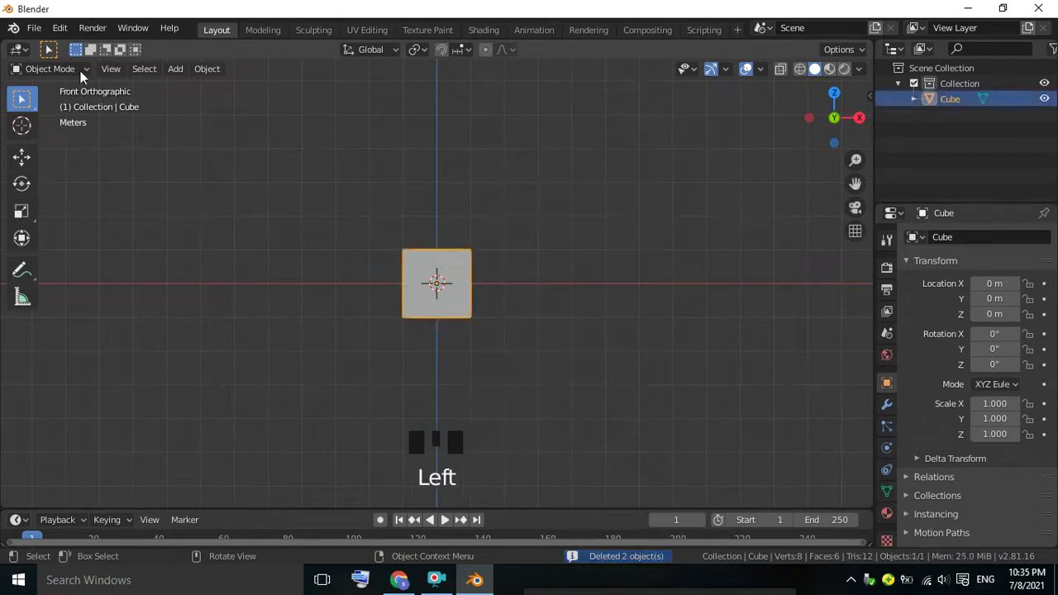
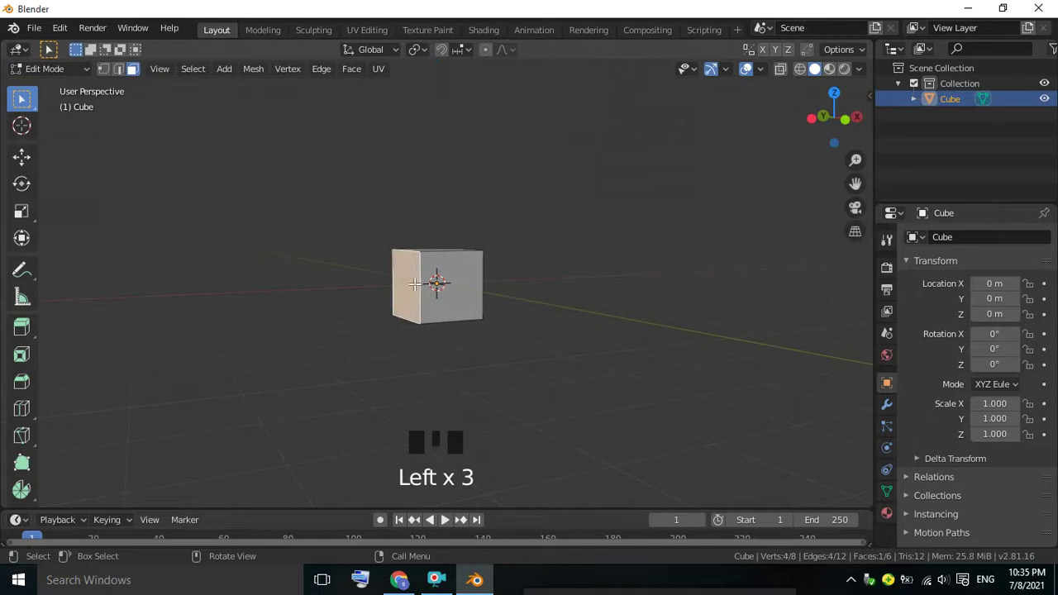
Poke one face into triangles, subdivide two faces and extrude a small side face into a rough hull
drag(424, 291, 110, 79)
click(110, 79)
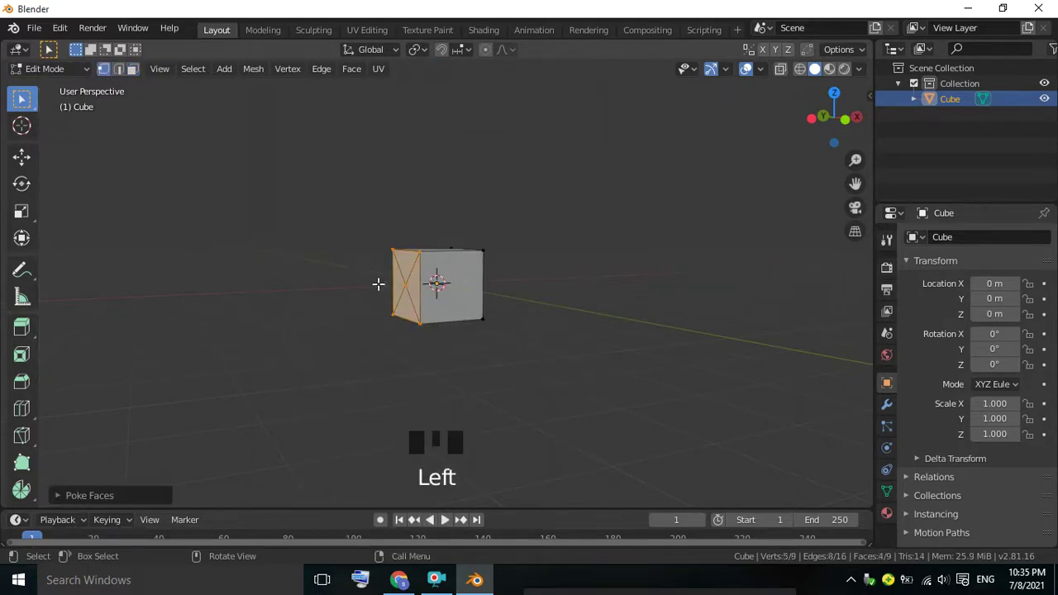
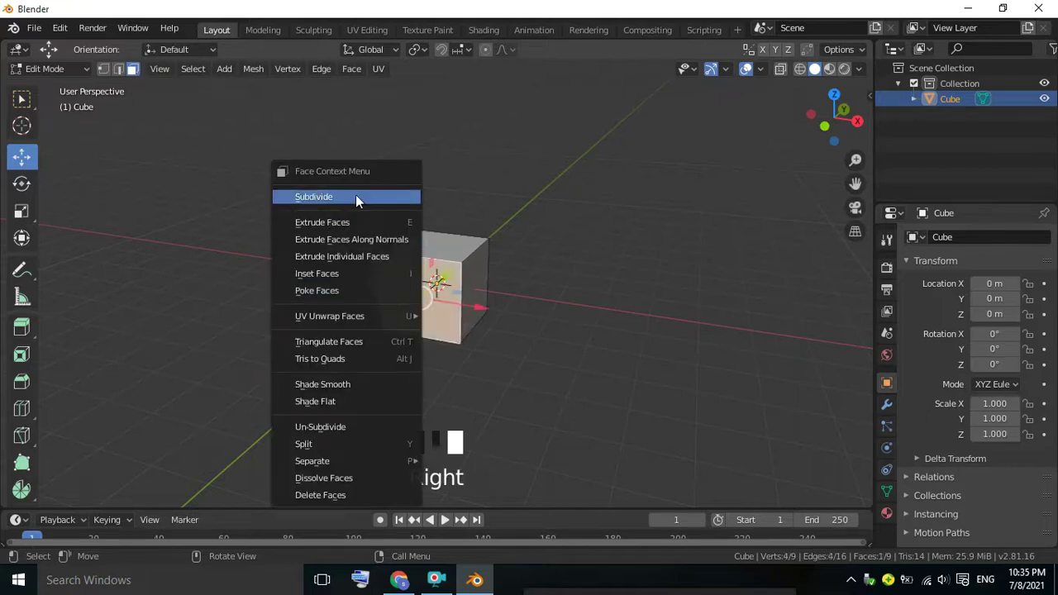
click(152, 504)
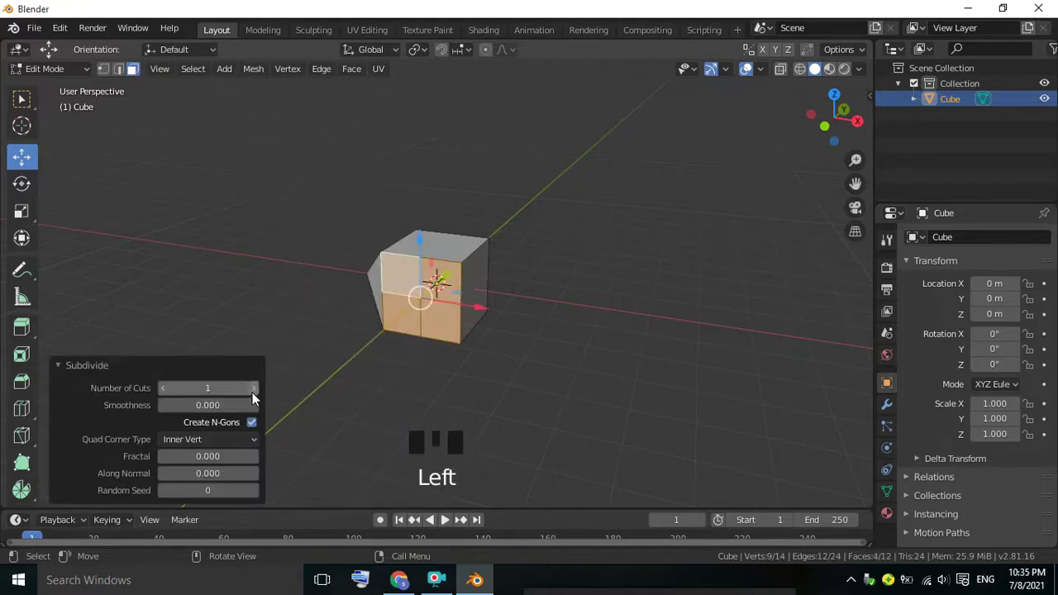
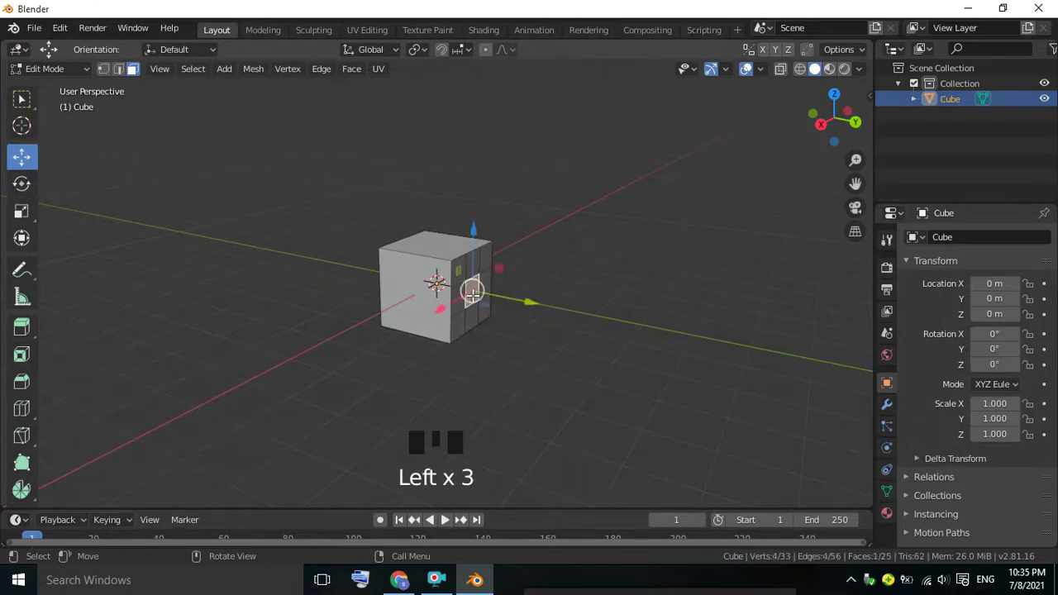
key(e)
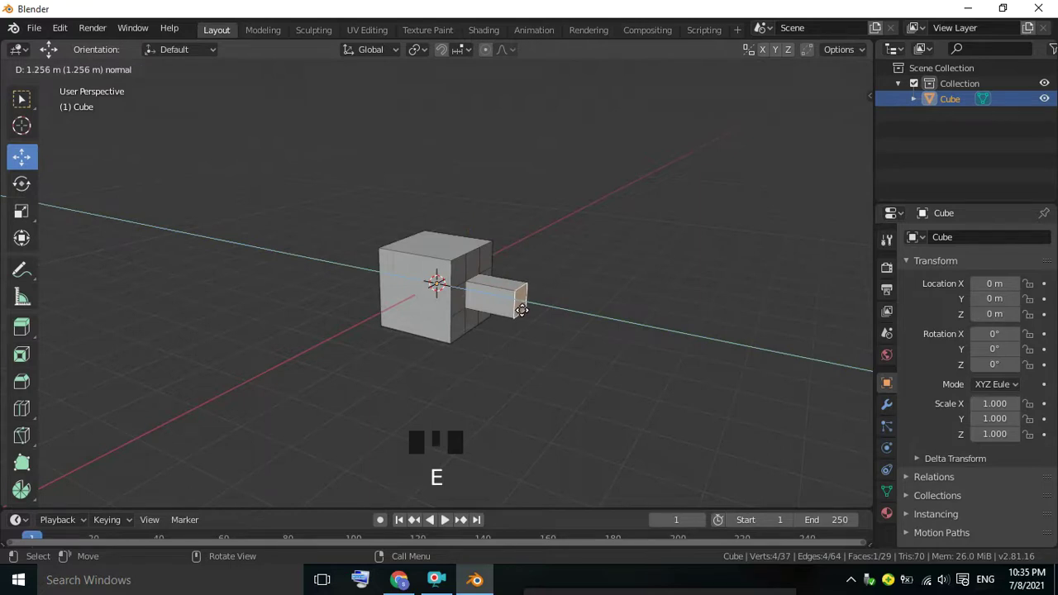
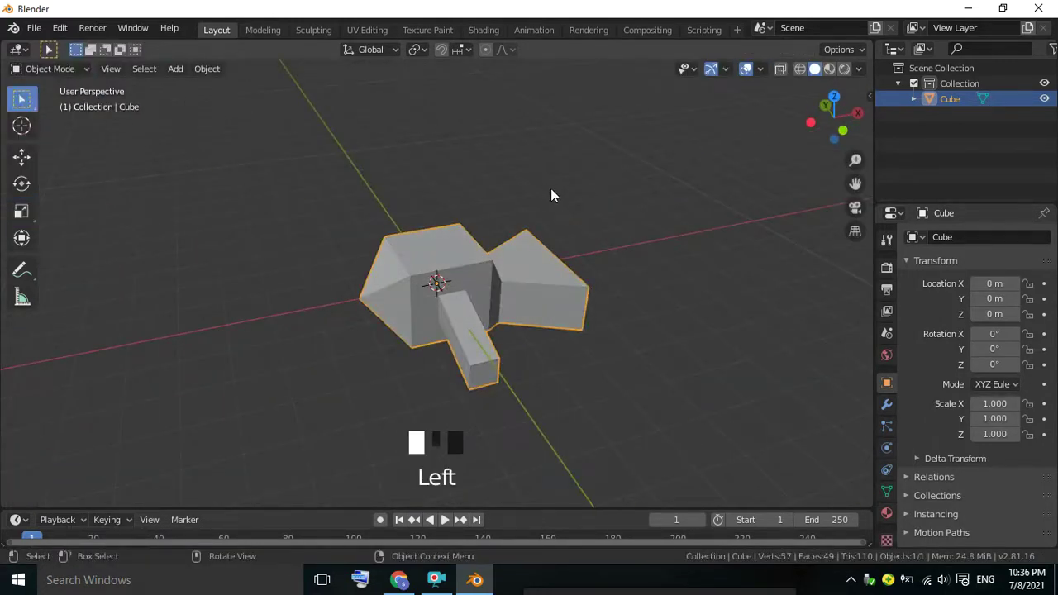
Add a Bezier circle and begin scaling it up around the boat in top view
scroll(down, 3)
drag(553, 196, 480, 198)
key(KP_1)
drag(510, 187, 224, 122)
drag(182, 76, 313, 117)
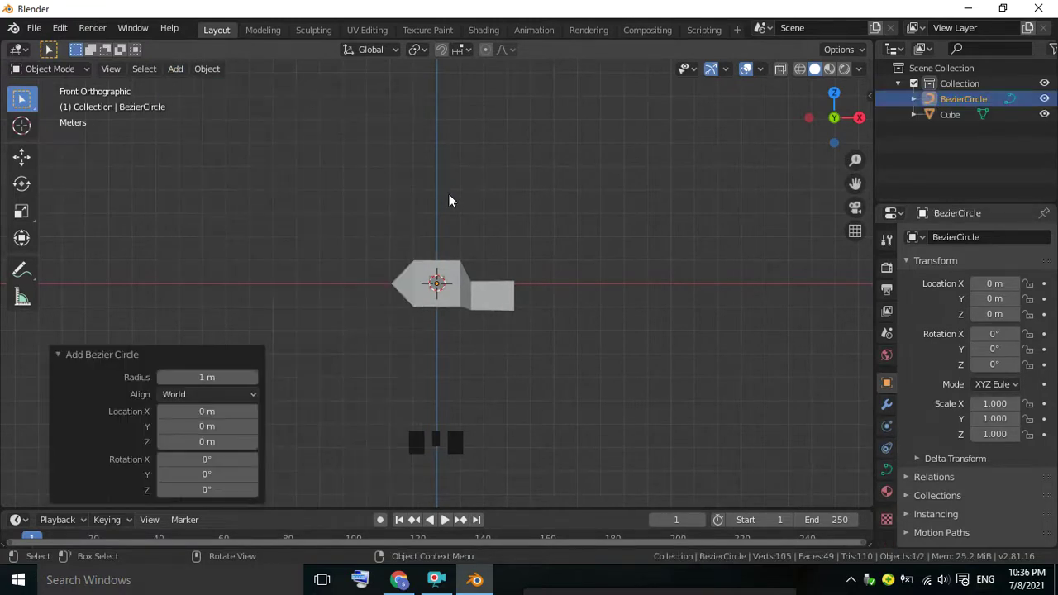
key(KP_7)
key(s)
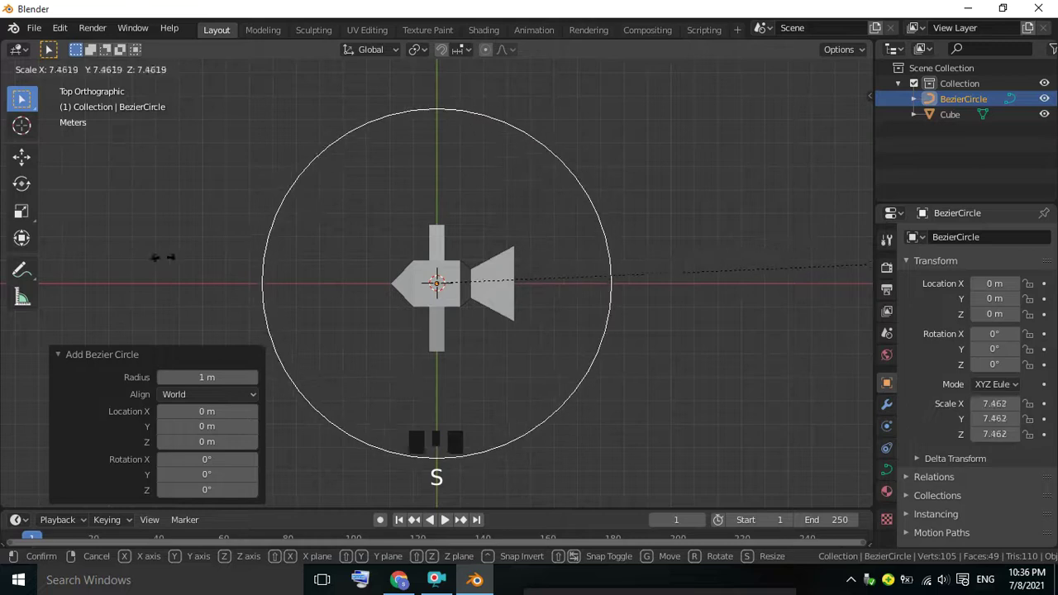
Confirm the circle's size and give the cube a Follow Path constraint targeting the Bezier circle
click(488, 287)
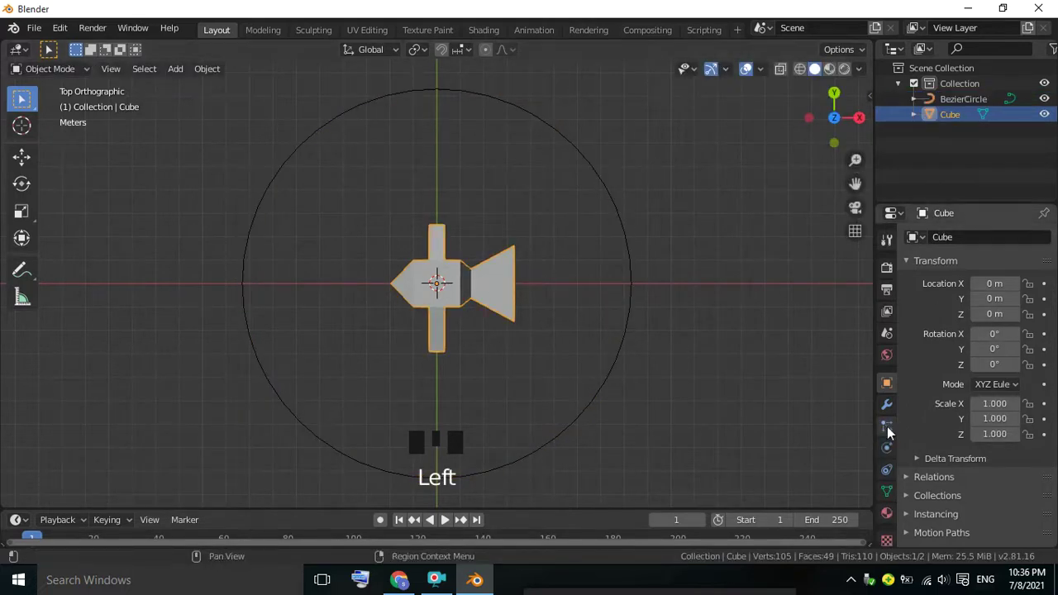
click(891, 472)
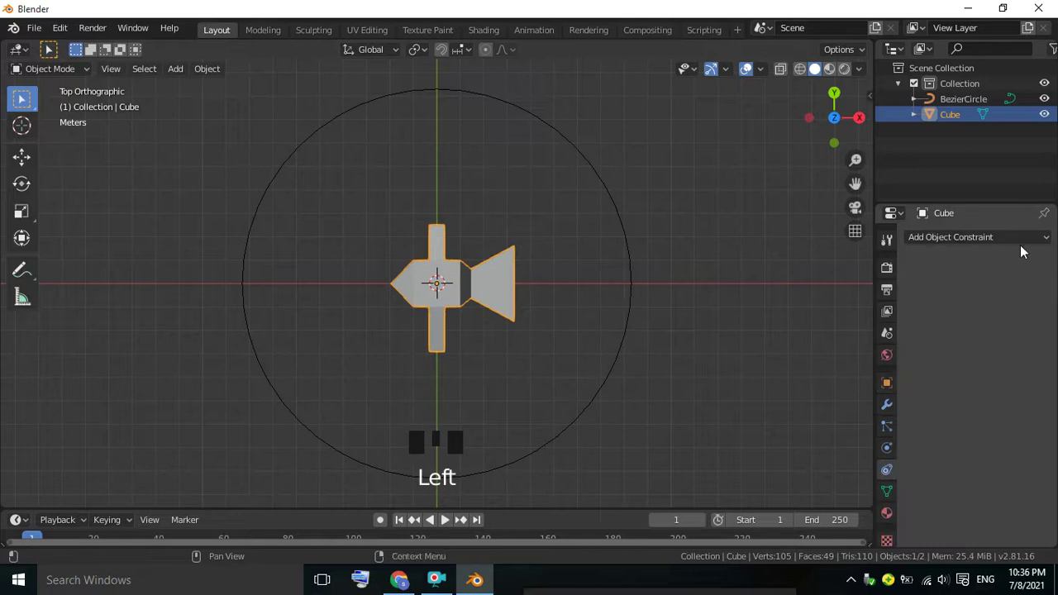
drag(1031, 248, 949, 326)
drag(969, 296, 1012, 380)
Animate the path with Follow Curve so the boat travels facing along the circle, and play it
scroll(down, 3)
click(1016, 315)
click(446, 528)
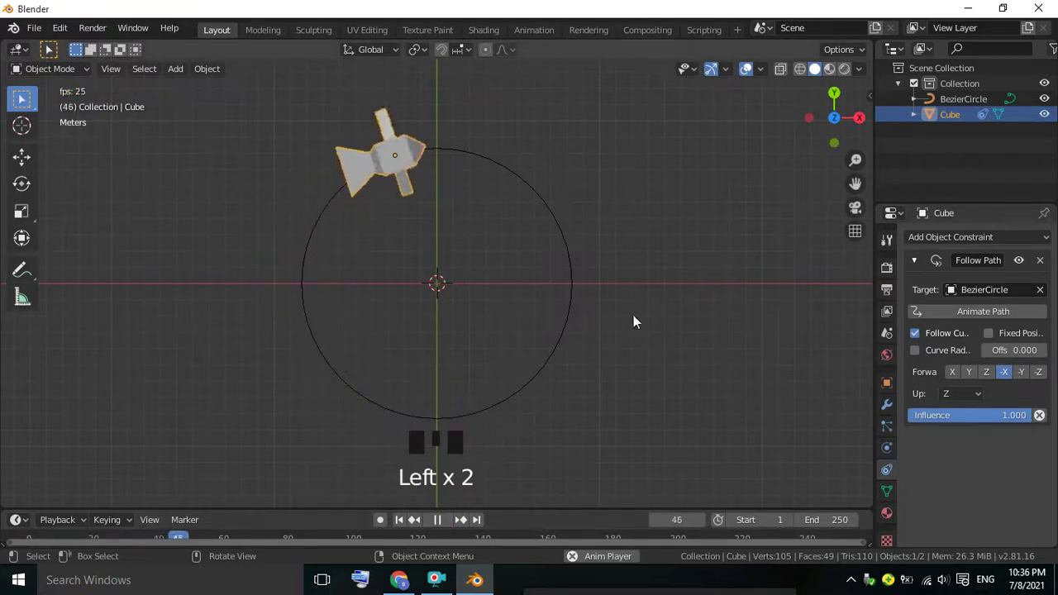
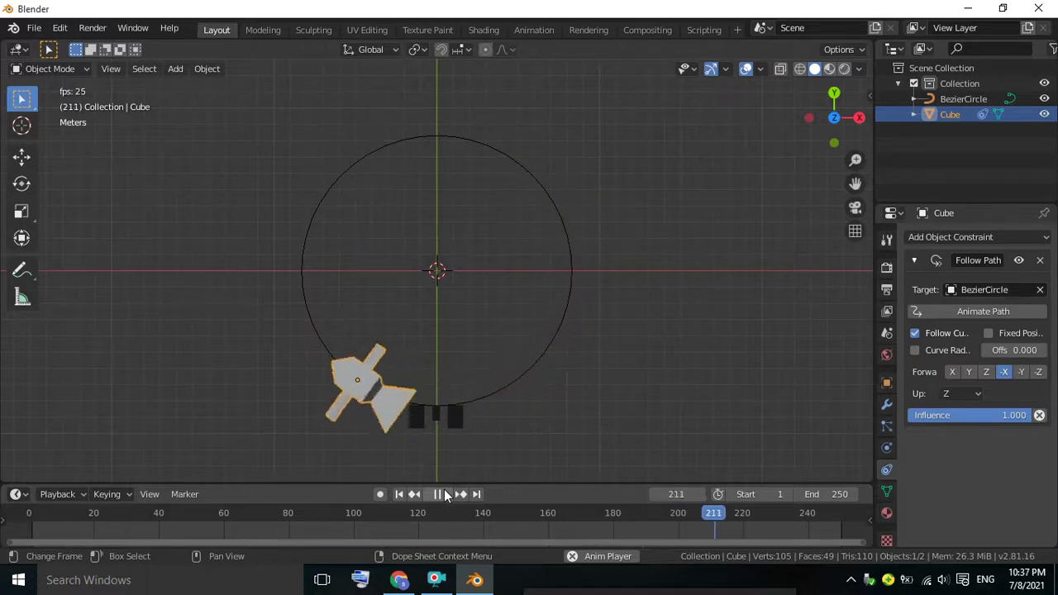
Add a new plane beneath the circle path and scale it up large
click(454, 497)
click(641, 270)
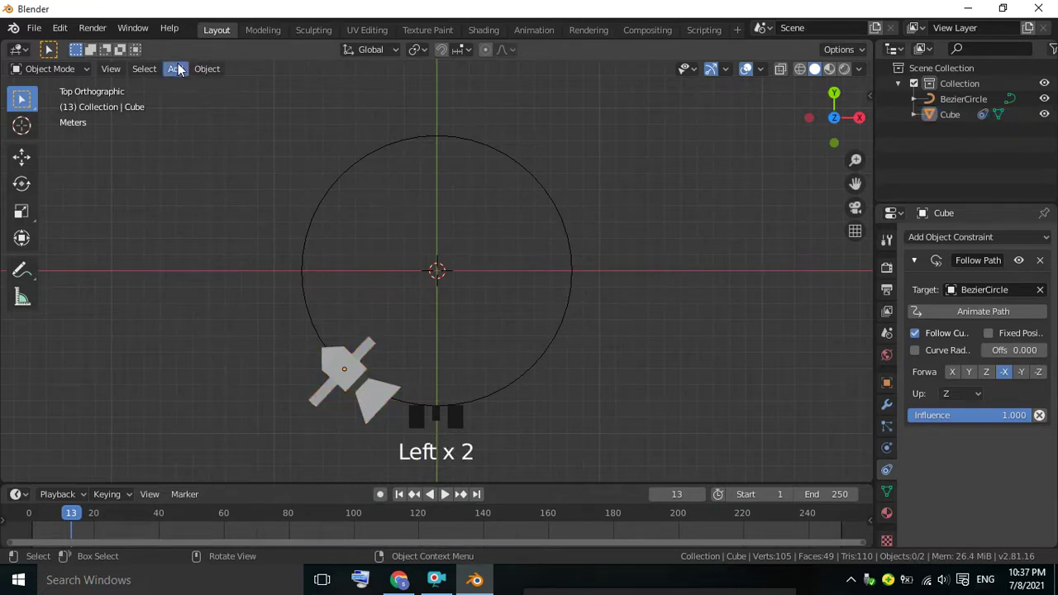
drag(183, 70, 460, 228)
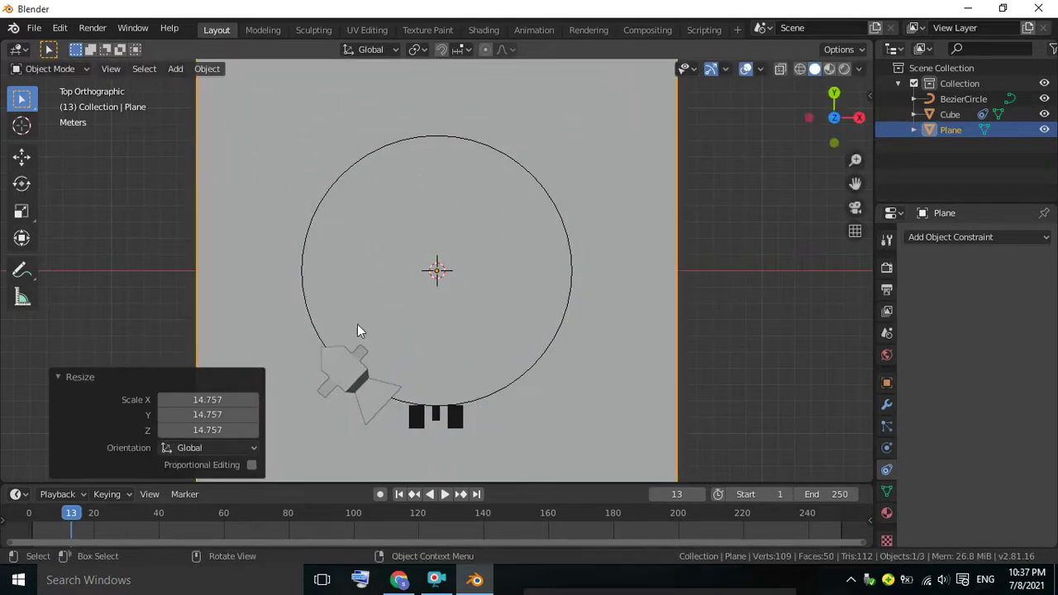
click(76, 66)
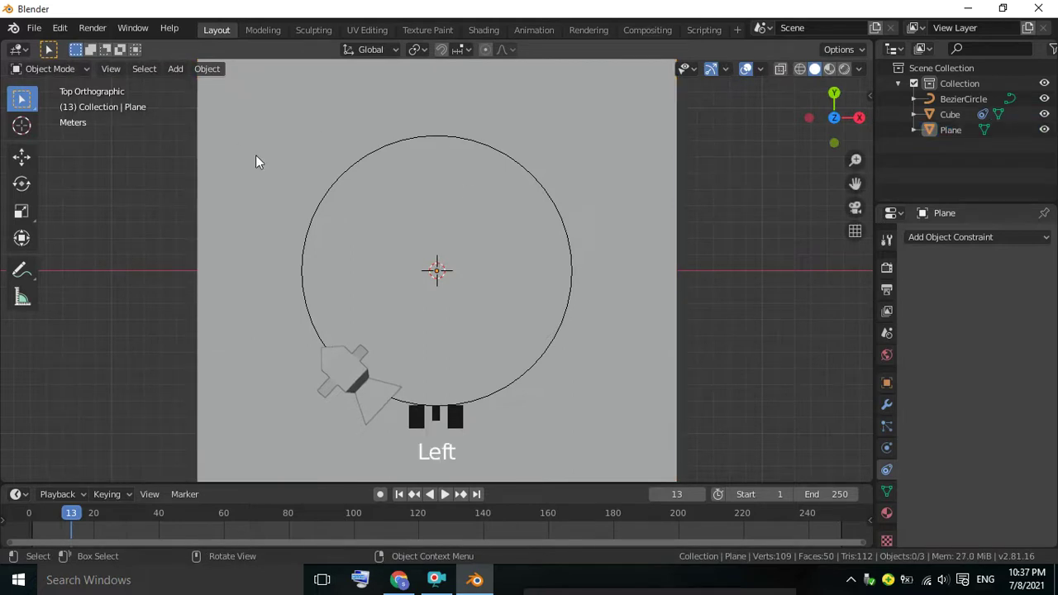
Subdivide the plane with 100 cuts into a dense canvas and return to object mode
click(343, 123)
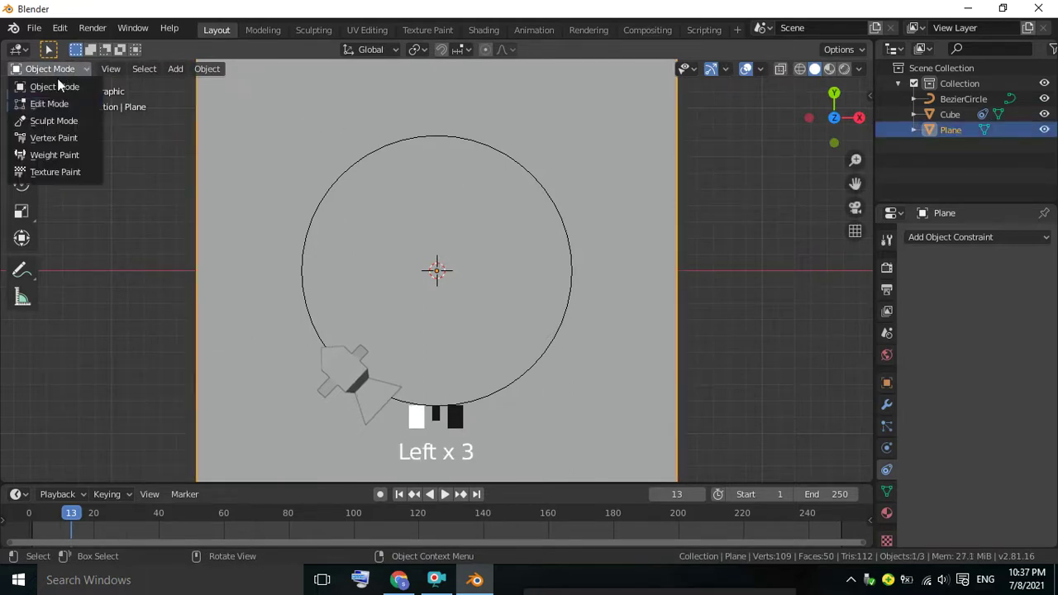
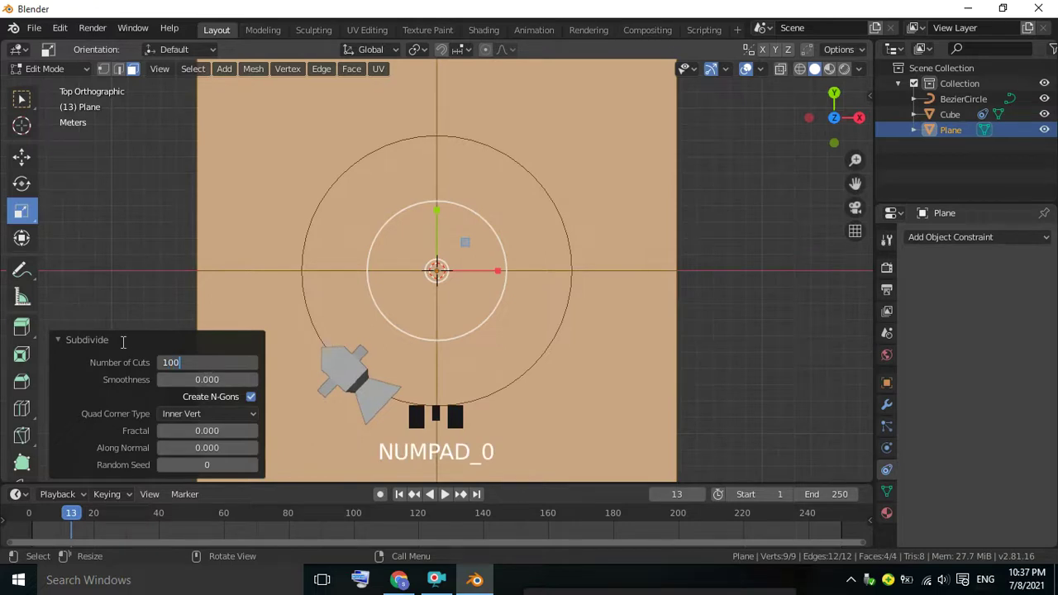
drag(91, 76, 791, 302)
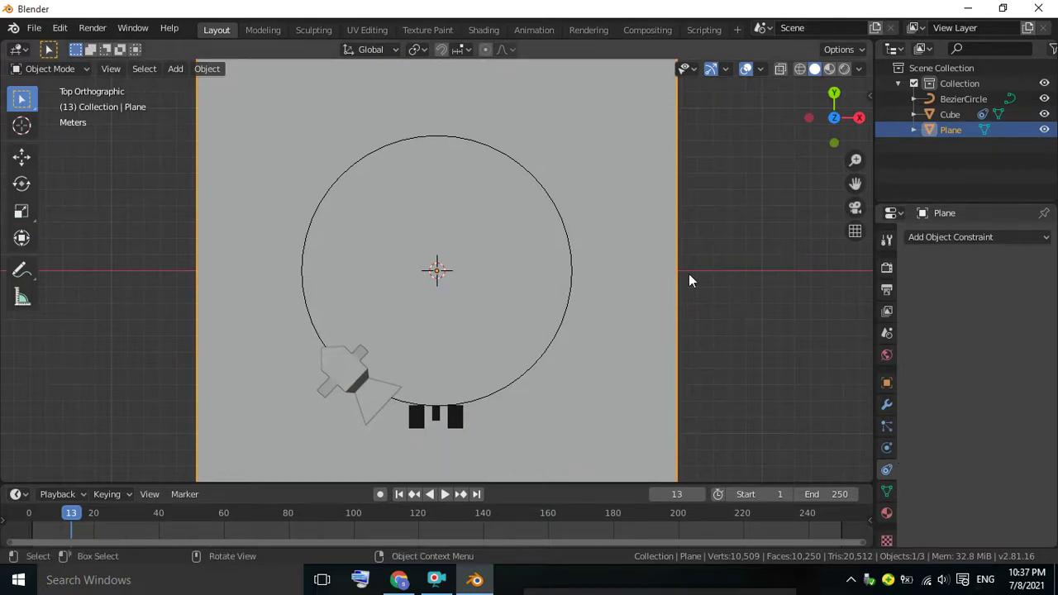
scroll(down, 3)
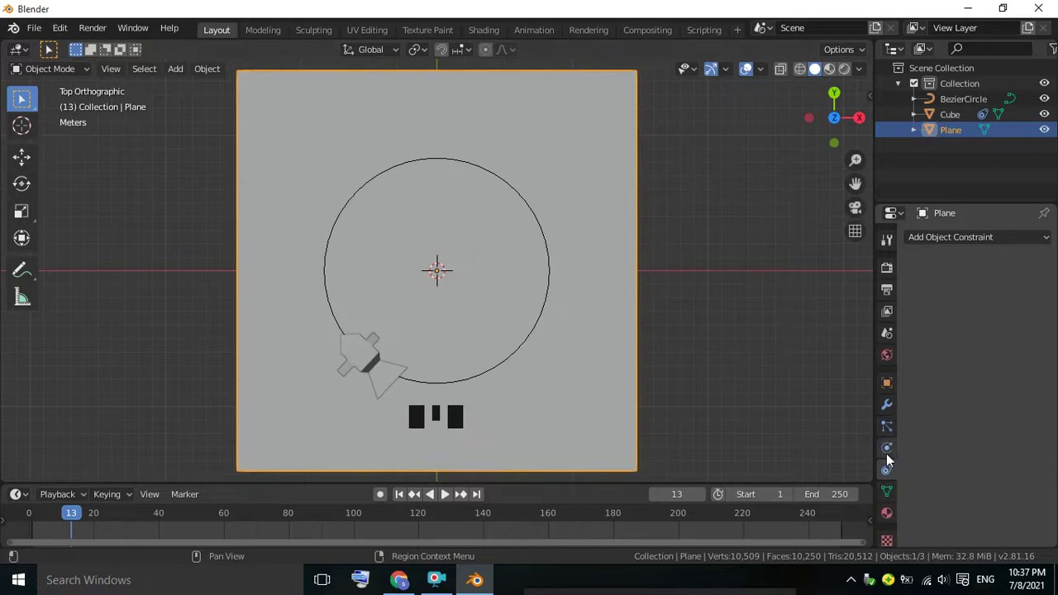
Enable Dynamic Paint on the plane as a canvas with surface type Waves
click(897, 461)
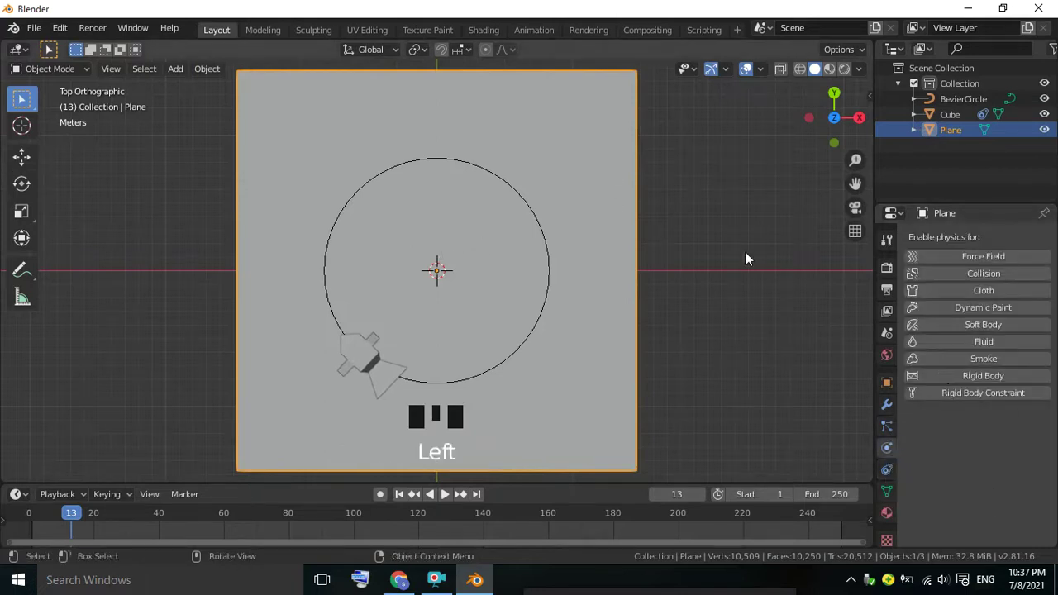
click(959, 306)
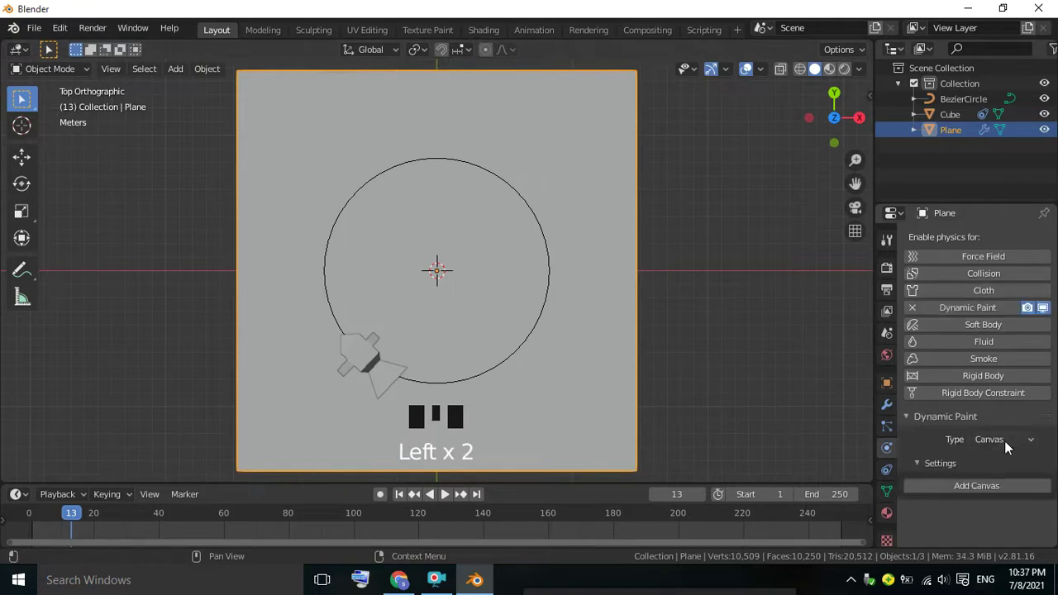
drag(997, 498, 998, 475)
scroll(down, 3)
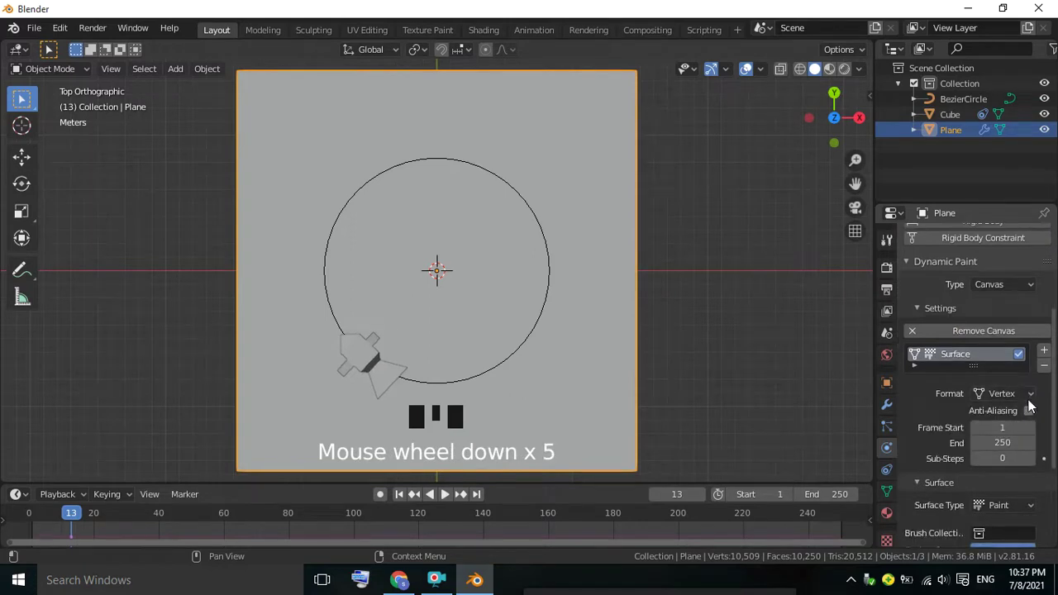
drag(1036, 400, 1033, 420)
drag(1019, 451, 1035, 444)
scroll(down, 3)
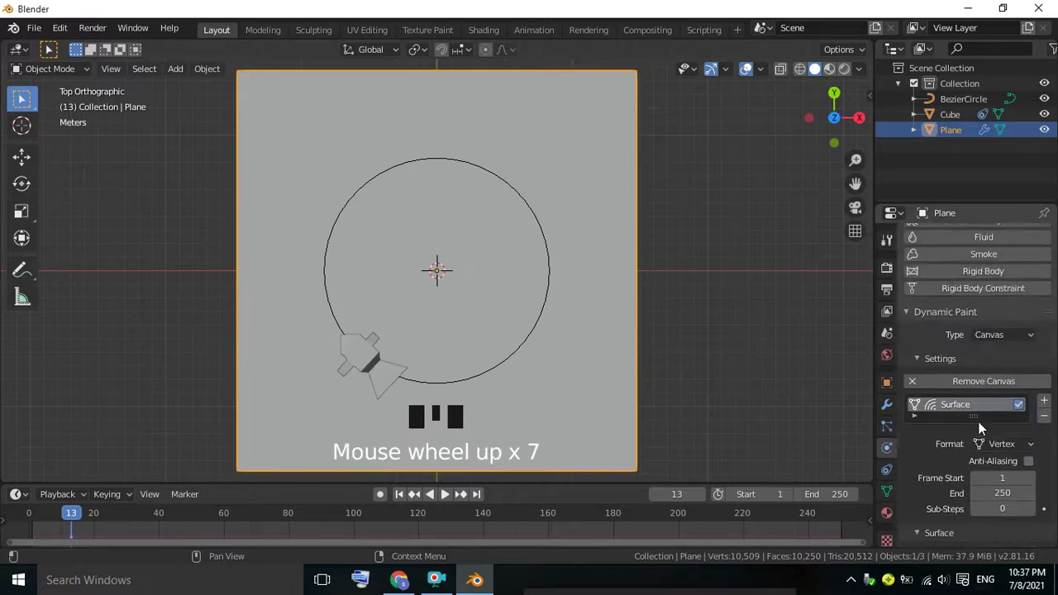
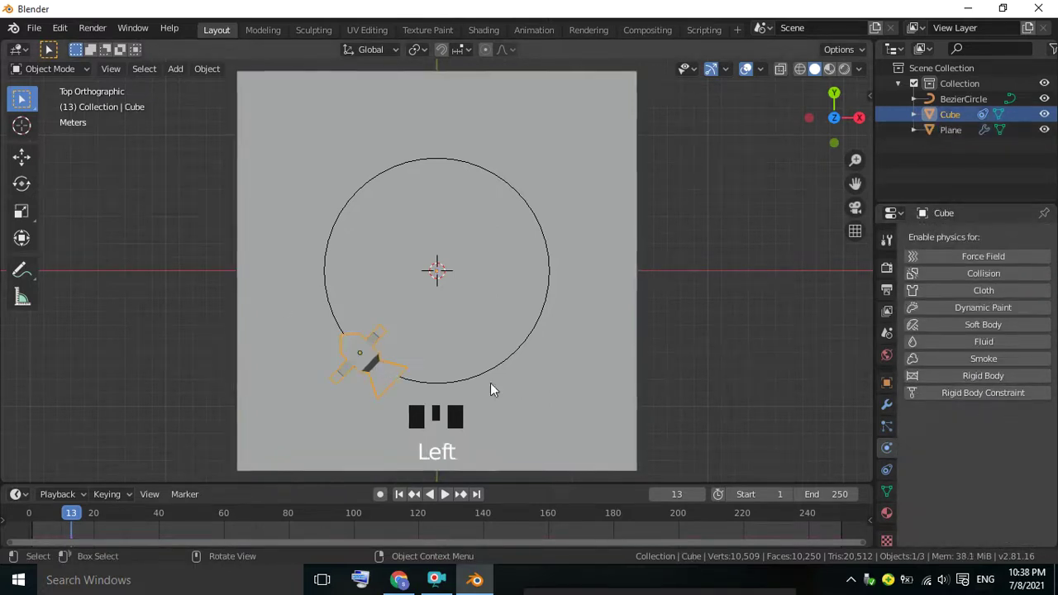
Enable Dynamic Paint on the cube as a brush and play so it ripples waves into the plane
drag(1008, 311, 912, 324)
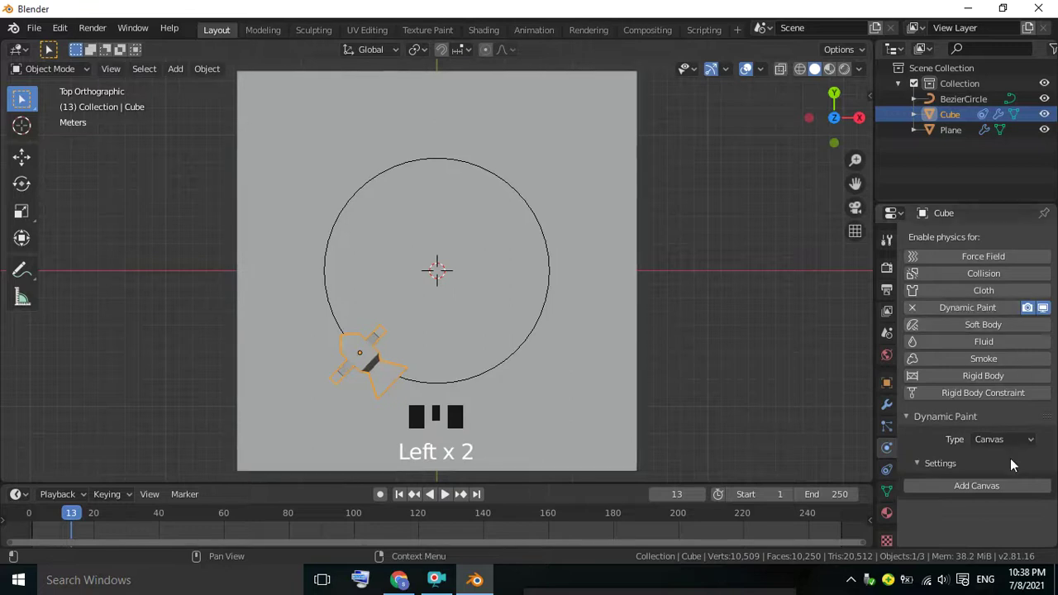
drag(1020, 444, 994, 481)
scroll(down, 3)
click(985, 492)
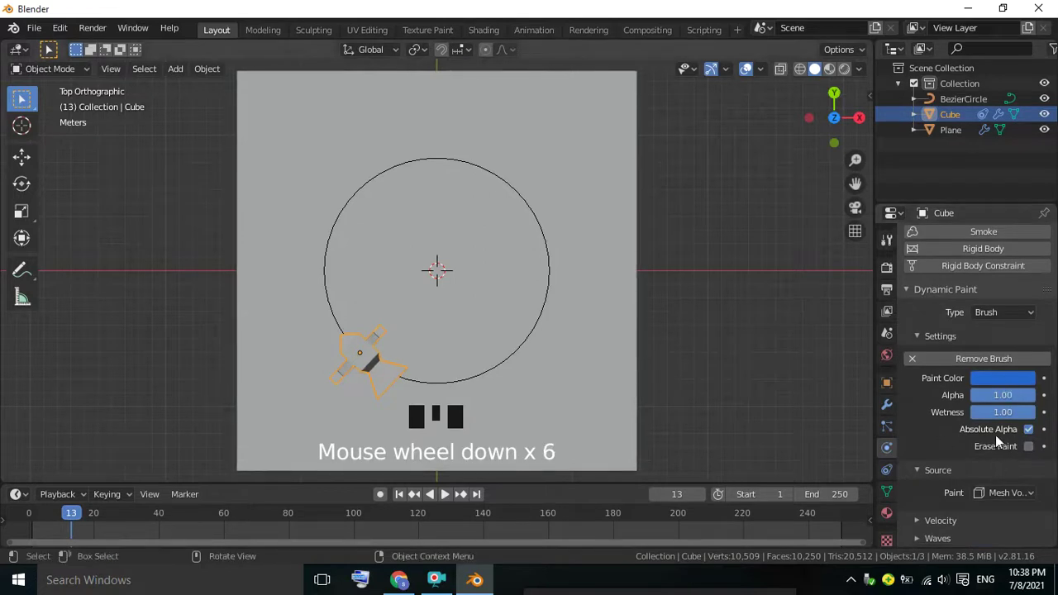
scroll(down, 3)
click(452, 501)
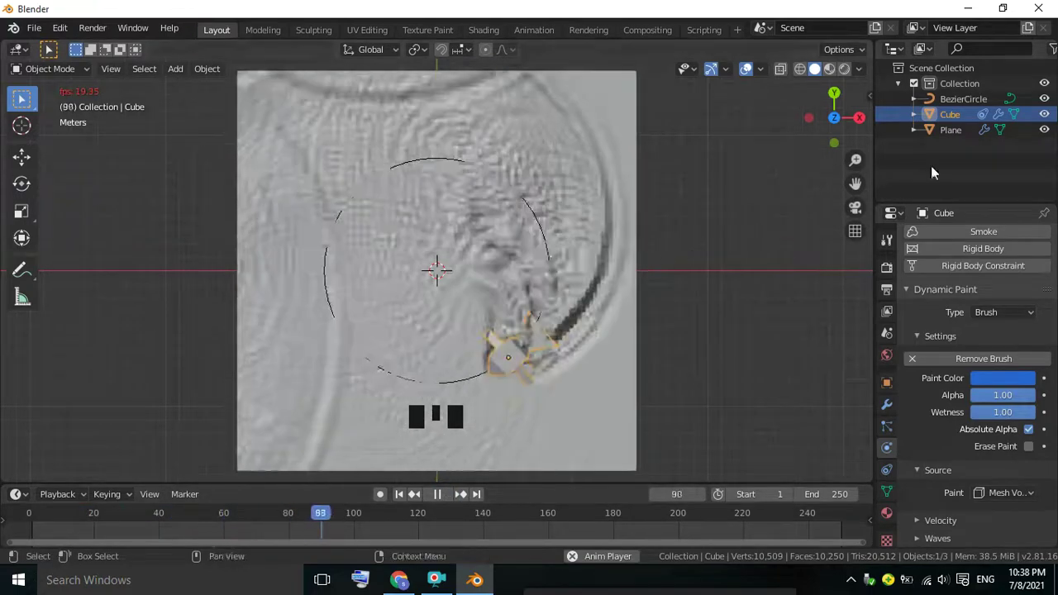
Hide the Bezier circle, view the plane in perspective and lift the cube slightly on Z
click(1051, 103)
drag(739, 289, 469, 511)
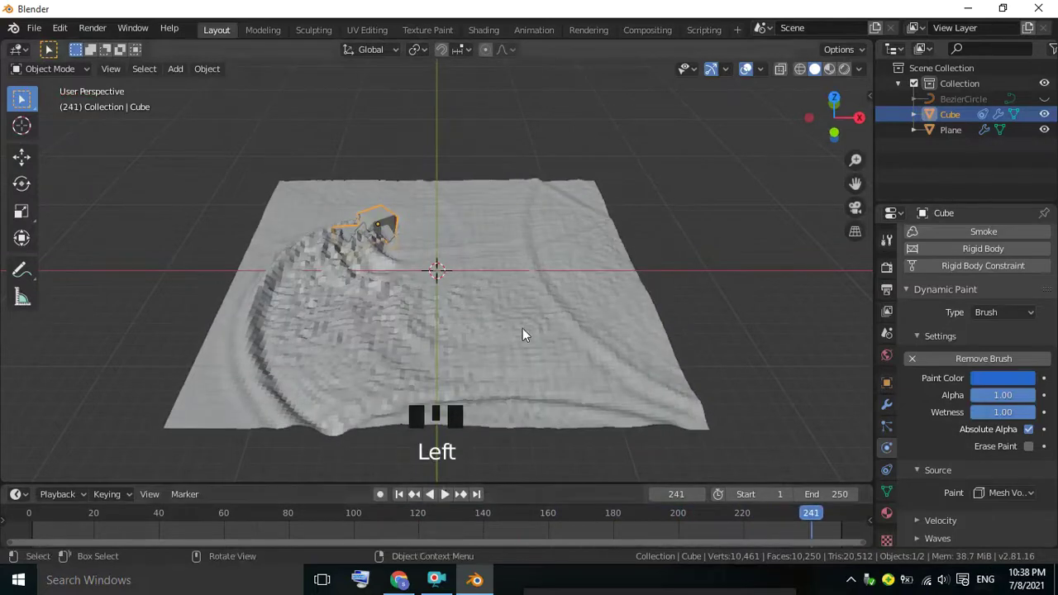
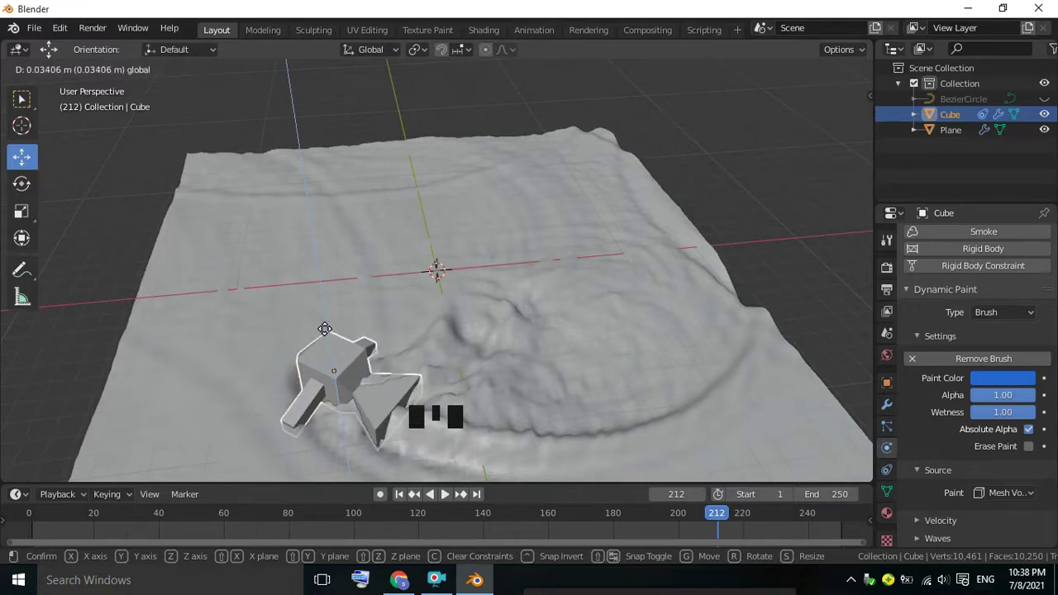
drag(454, 496, 532, 412)
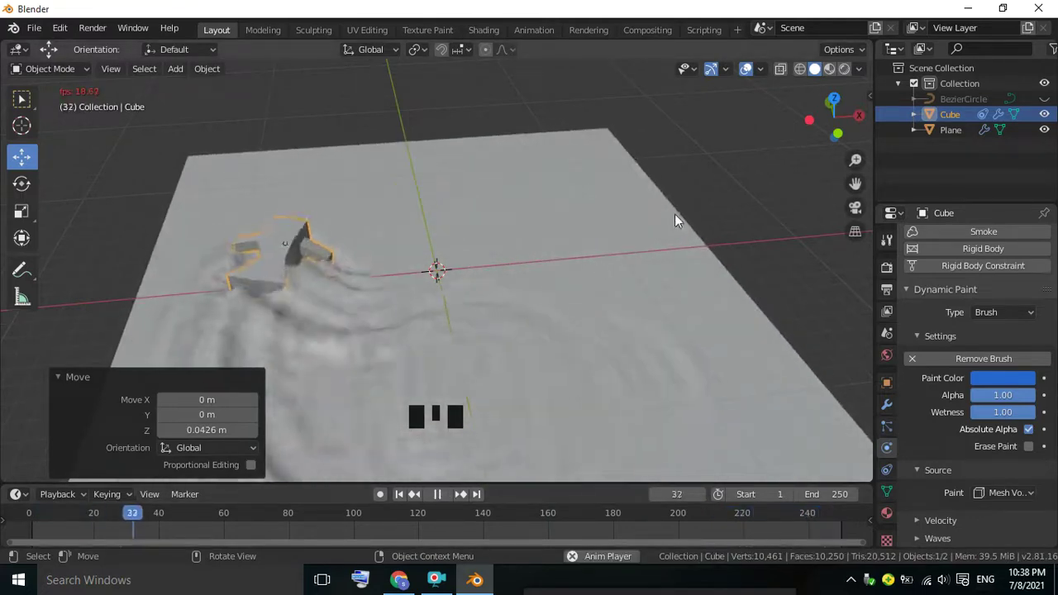
Orbit around to inspect the carved waves, stop playback and show the Bezier circle again
drag(756, 149, 728, 157)
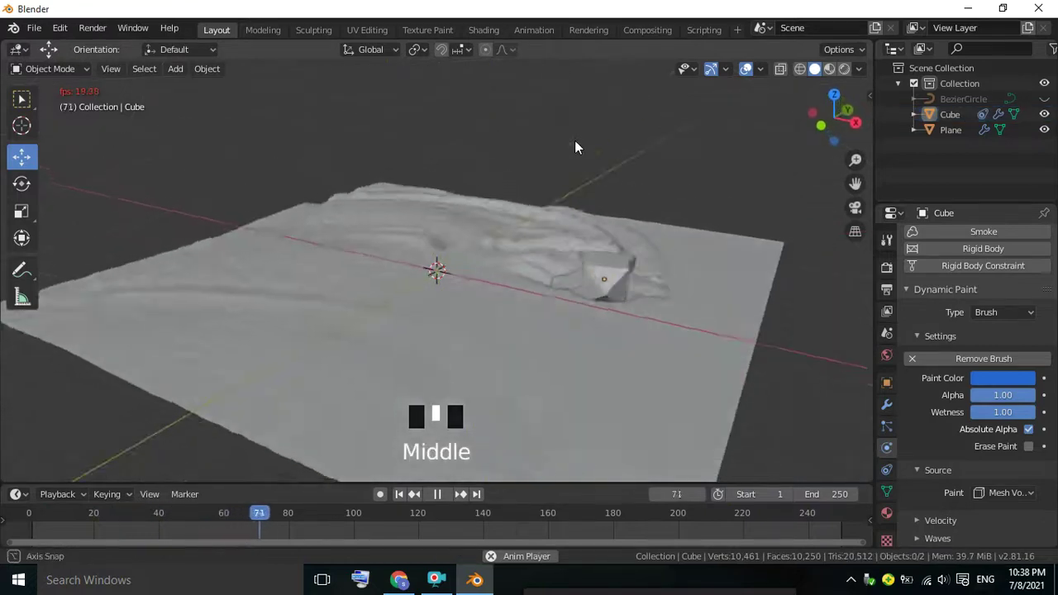
drag(590, 123, 491, 278)
drag(554, 204, 548, 194)
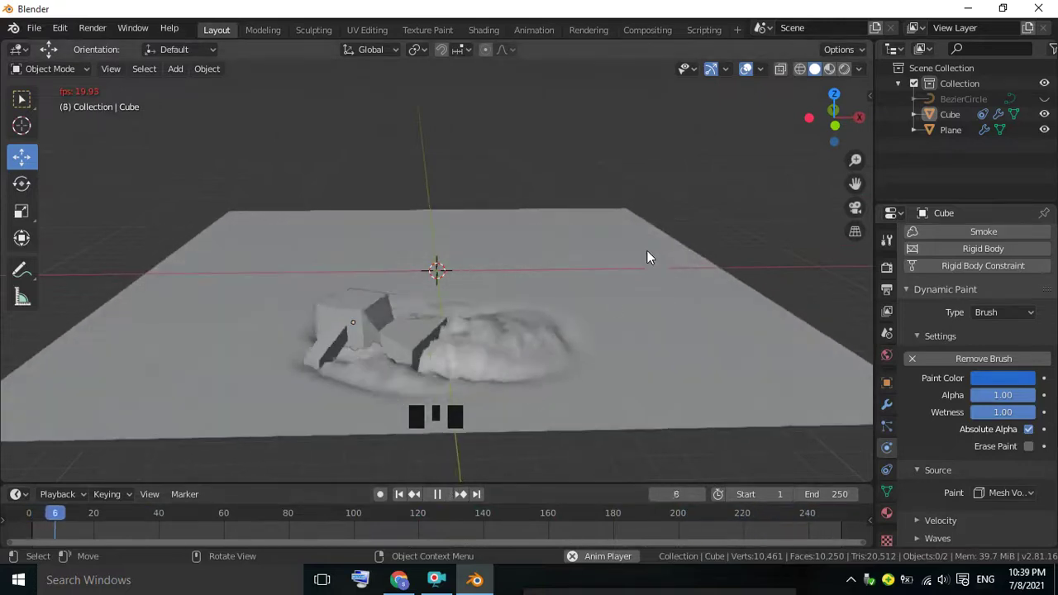
drag(653, 251, 442, 500)
click(442, 500)
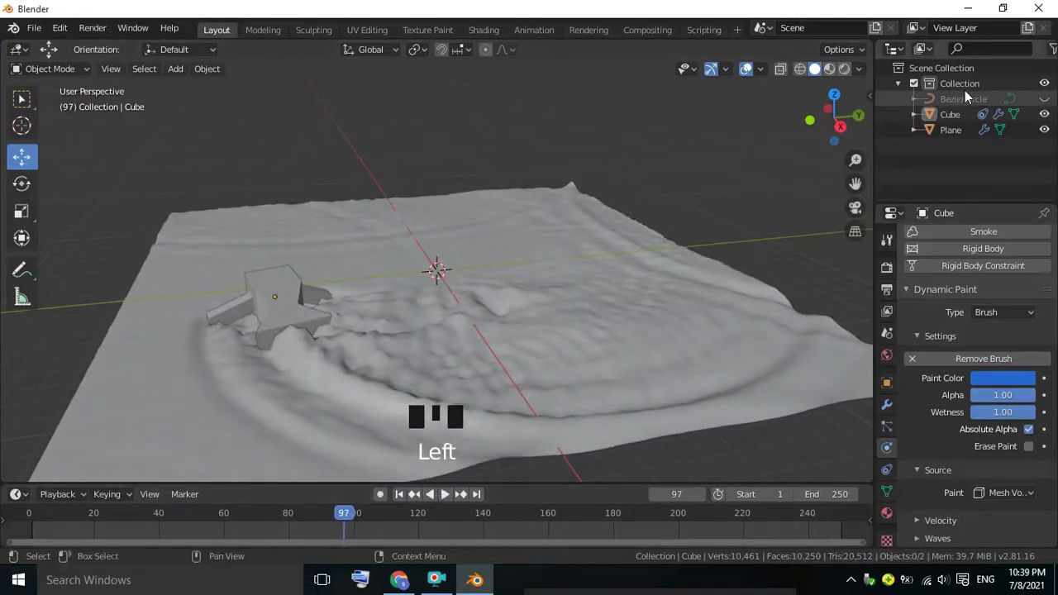
click(1052, 101)
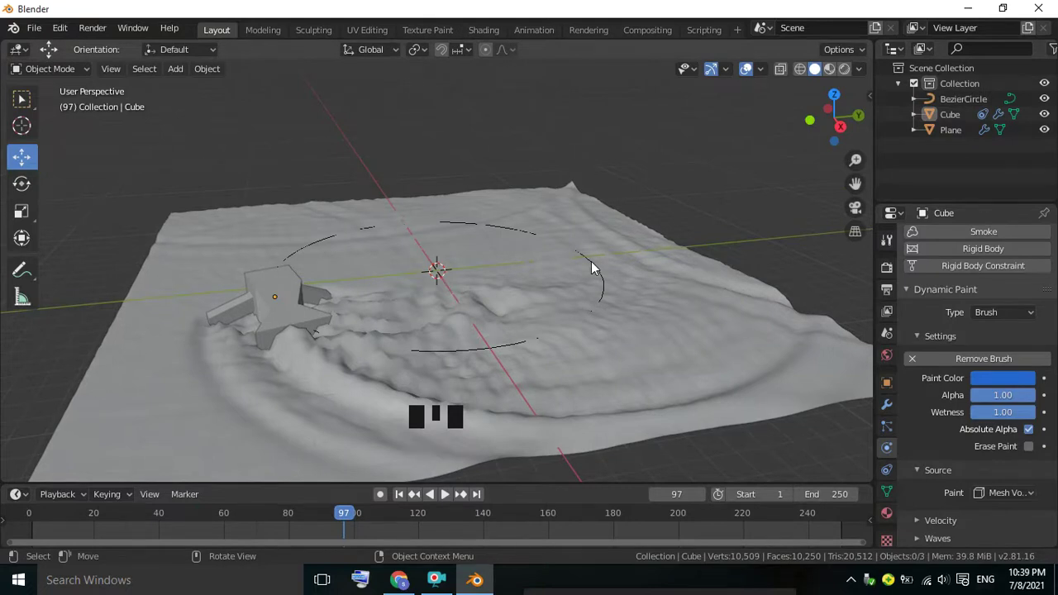
Delete the Bezier circle from the scene in top view
key(KP_7)
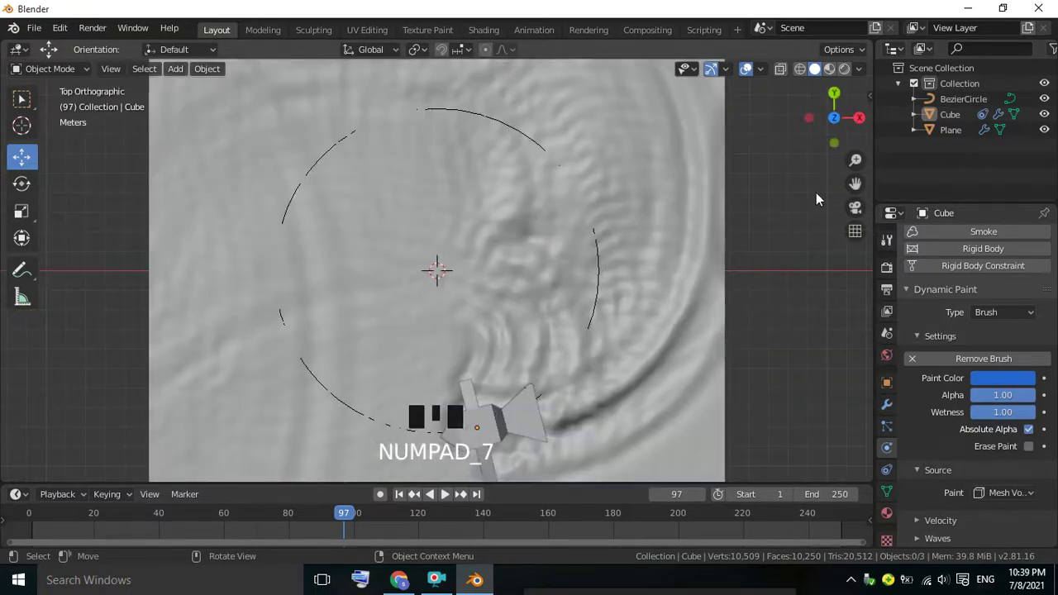
click(962, 97)
click(962, 103)
right_click(548, 277)
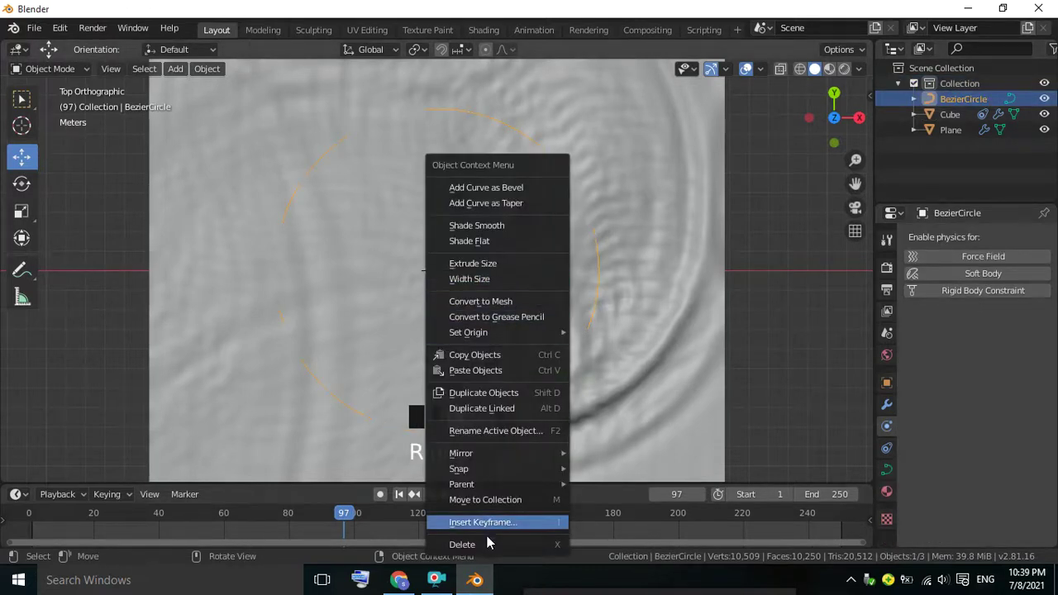
drag(497, 548, 227, 81)
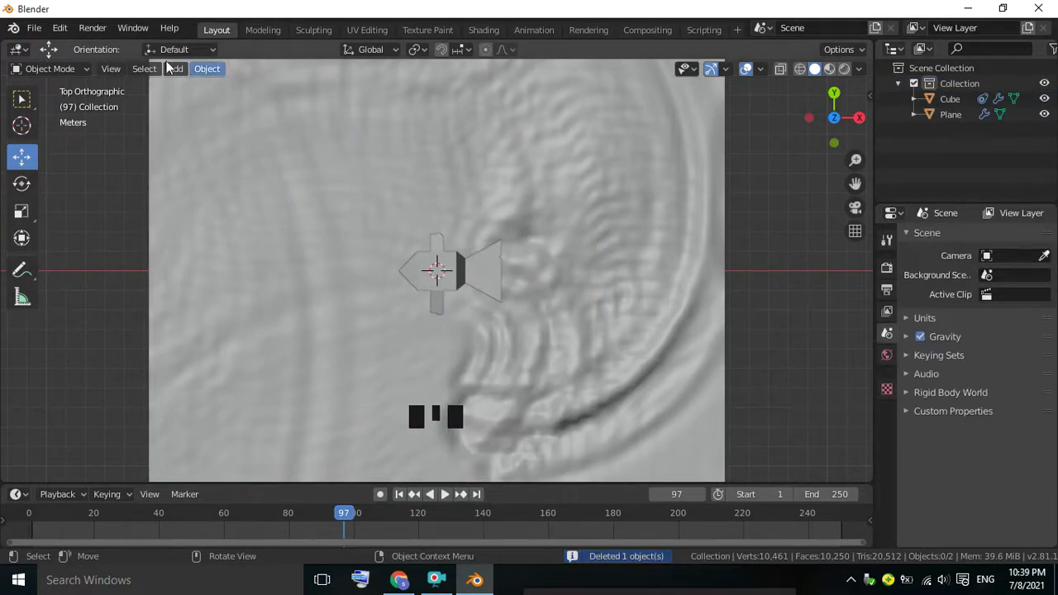
Add a new path curve at the scene centre
scroll(down, 3)
drag(187, 76, 324, 140)
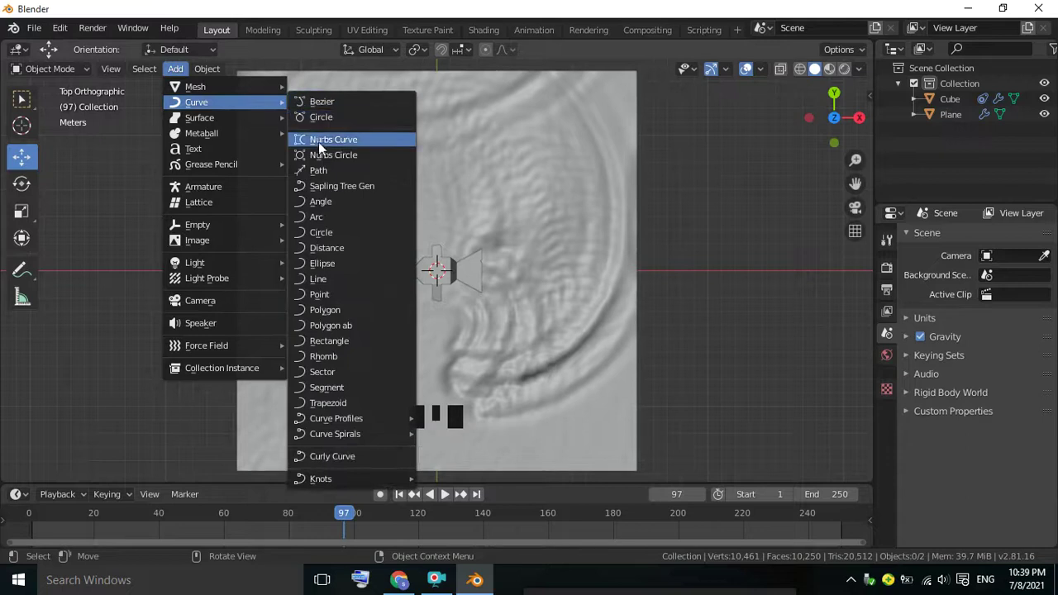